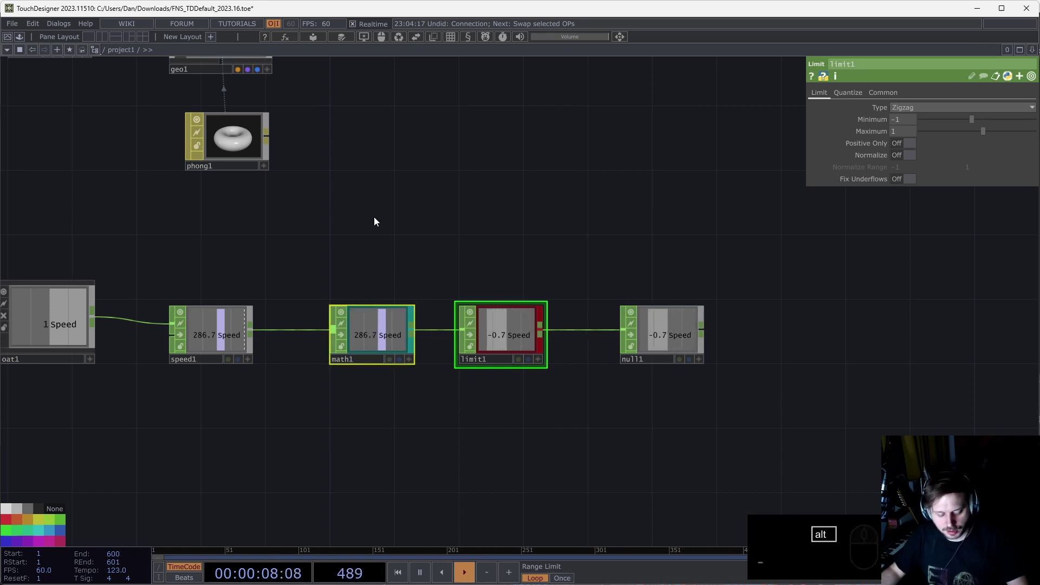
- Add a Select SOP referencing transform1 and bring up the CHOP operator catalogue
type("s")
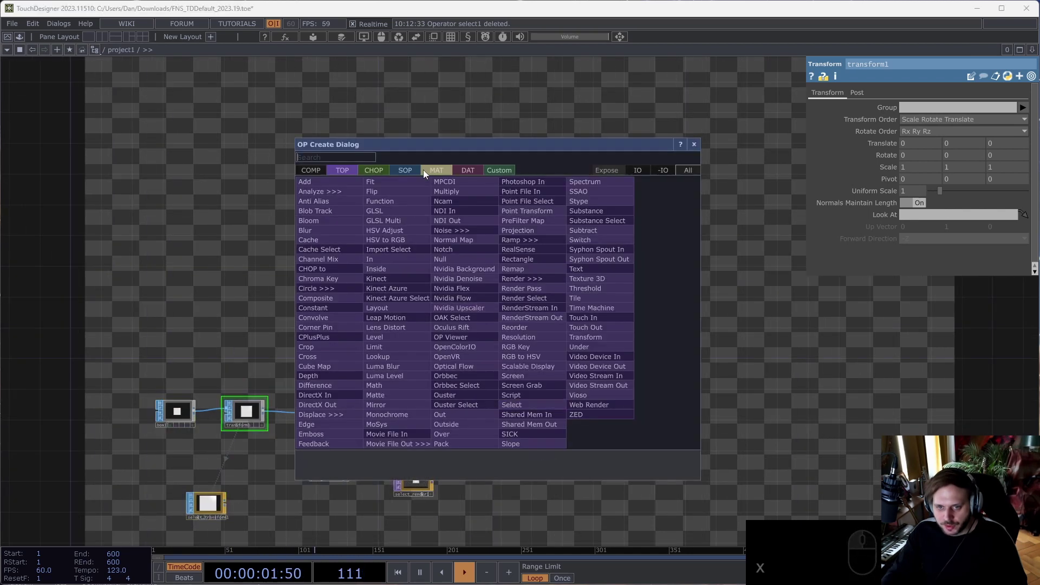
type("r")
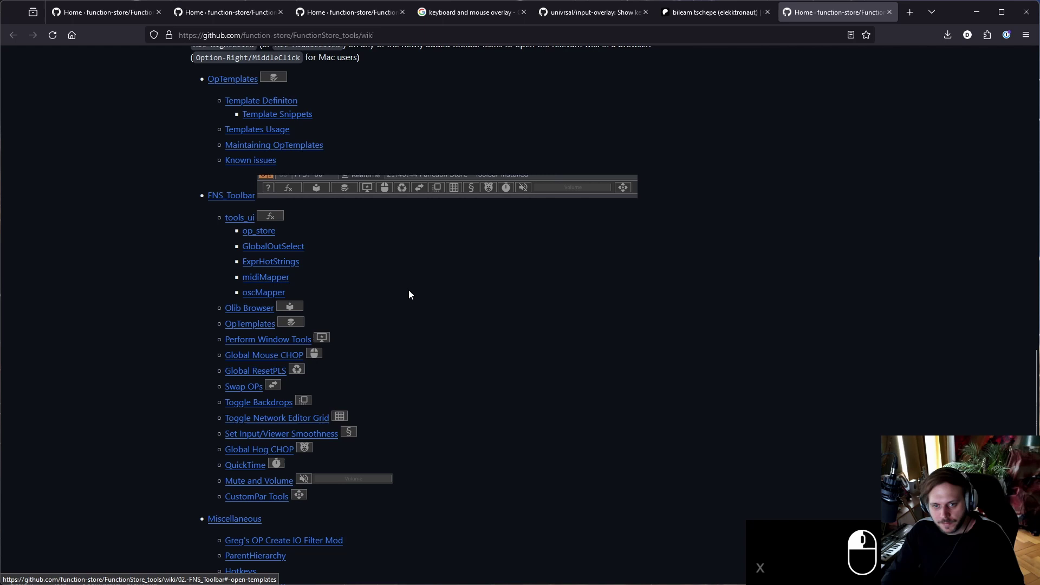
- Close the extra wiki tabs, leaving the FunctionStore_tools Code page
key("x")
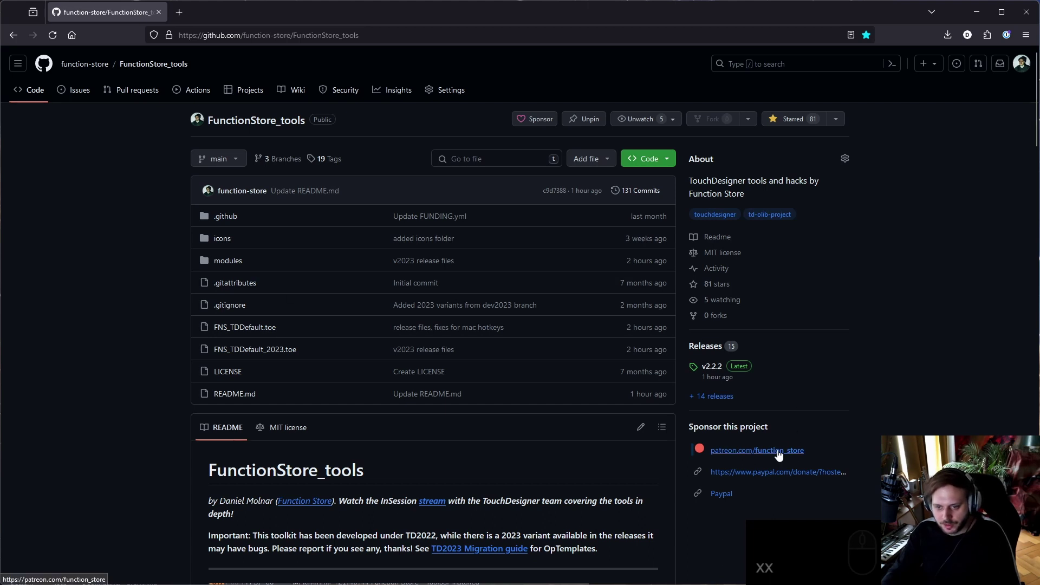
- Show the v2.2.2 release page with its notes and six downloadable assets
type("xx")
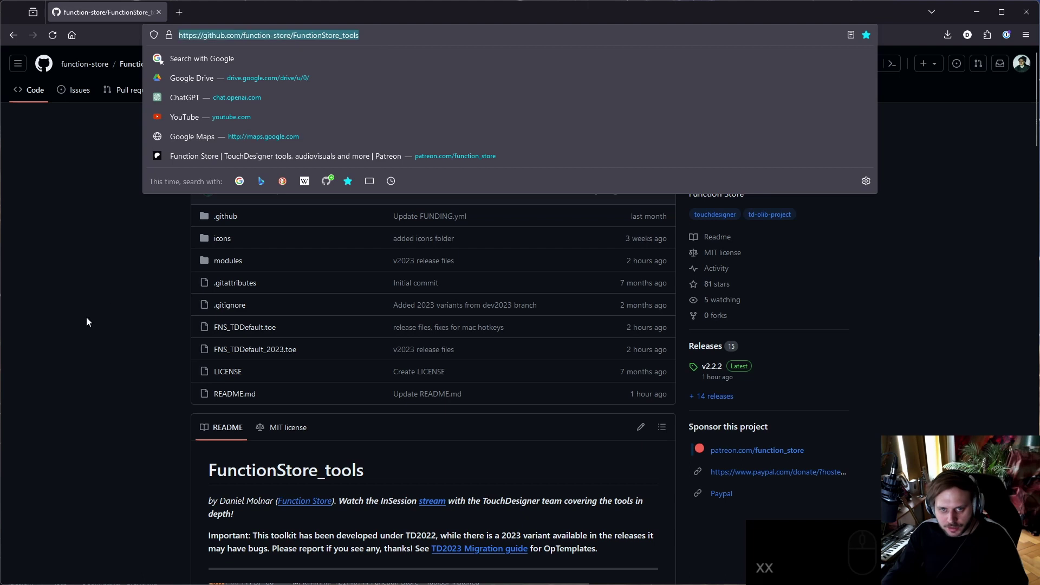
scroll("up", 3)
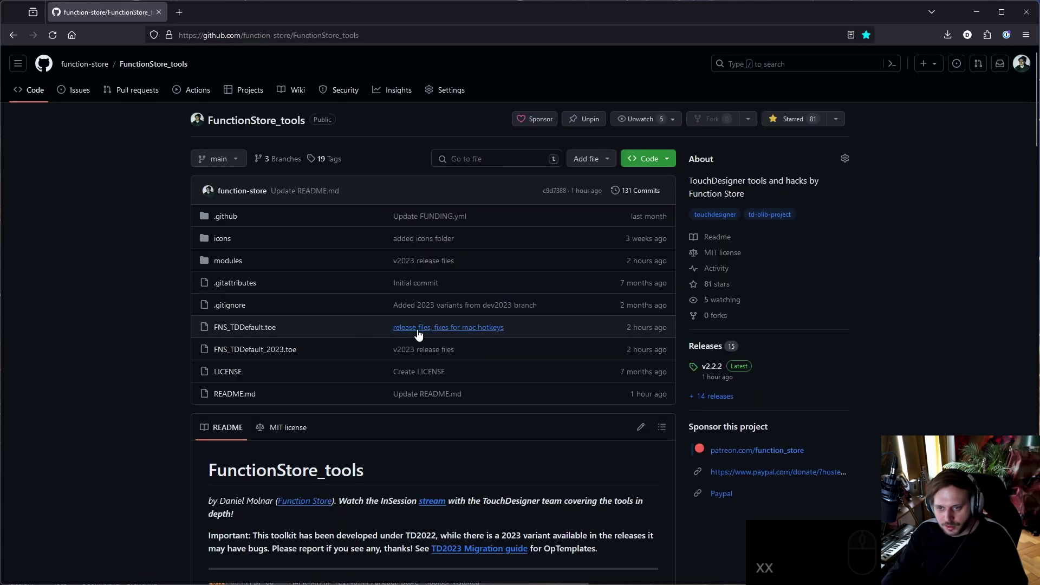
type("xx")
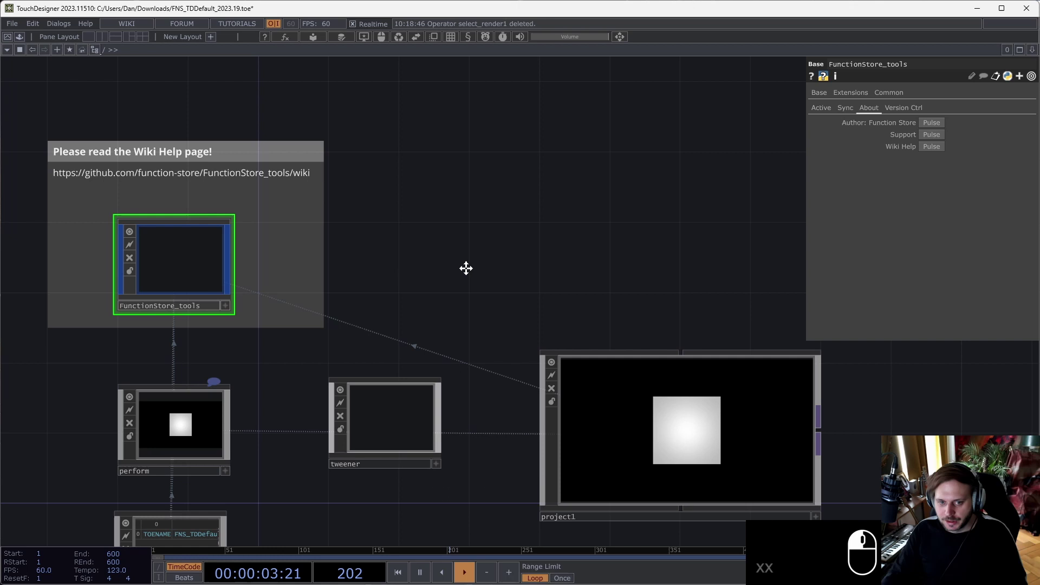
left_click(526, 271)
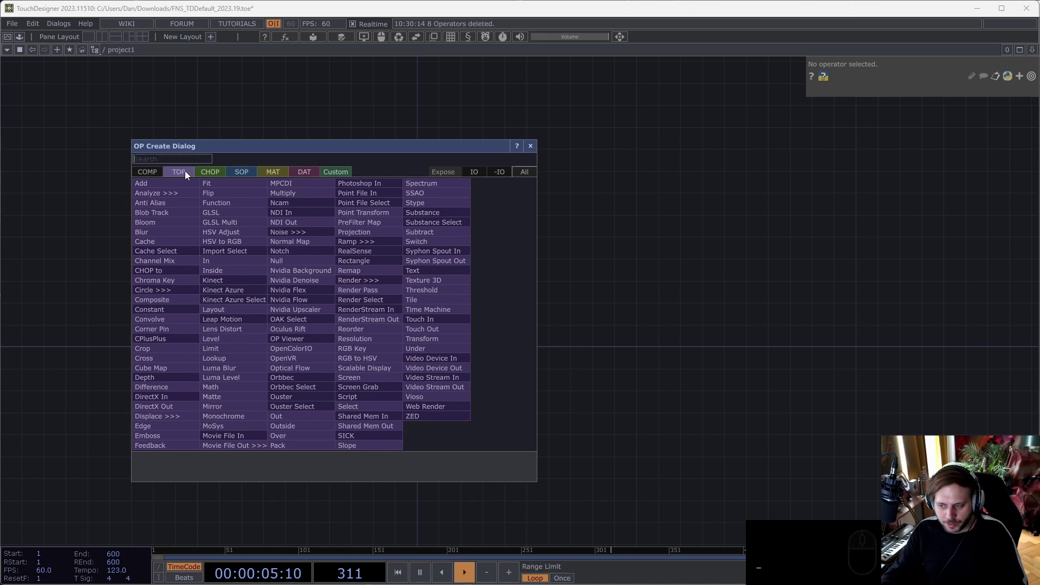
- Build the lfo–math–null–lookup chain fed by an S curve, then bring up the CHOP chooser
type("ren")
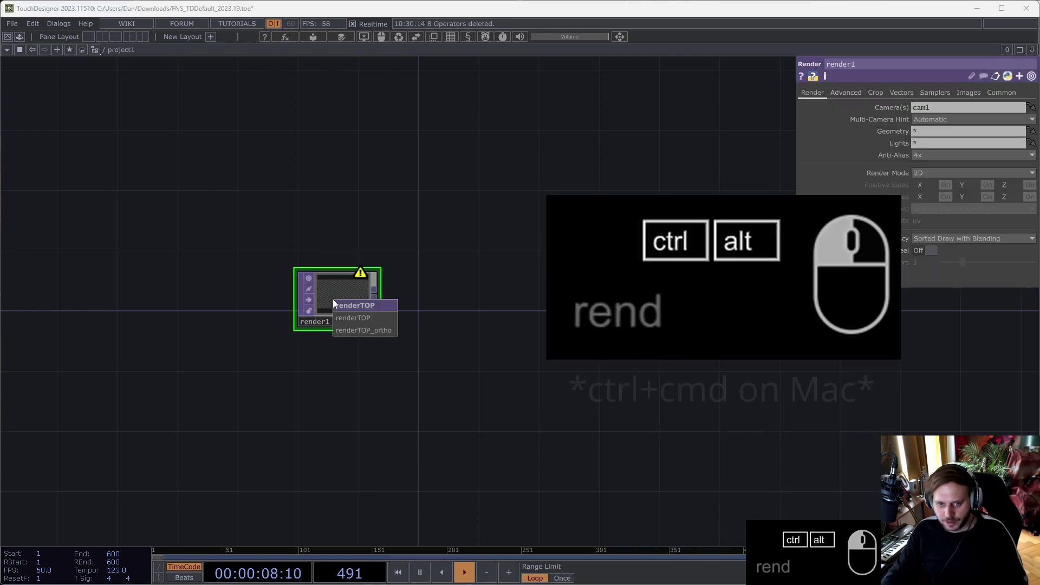
type("d")
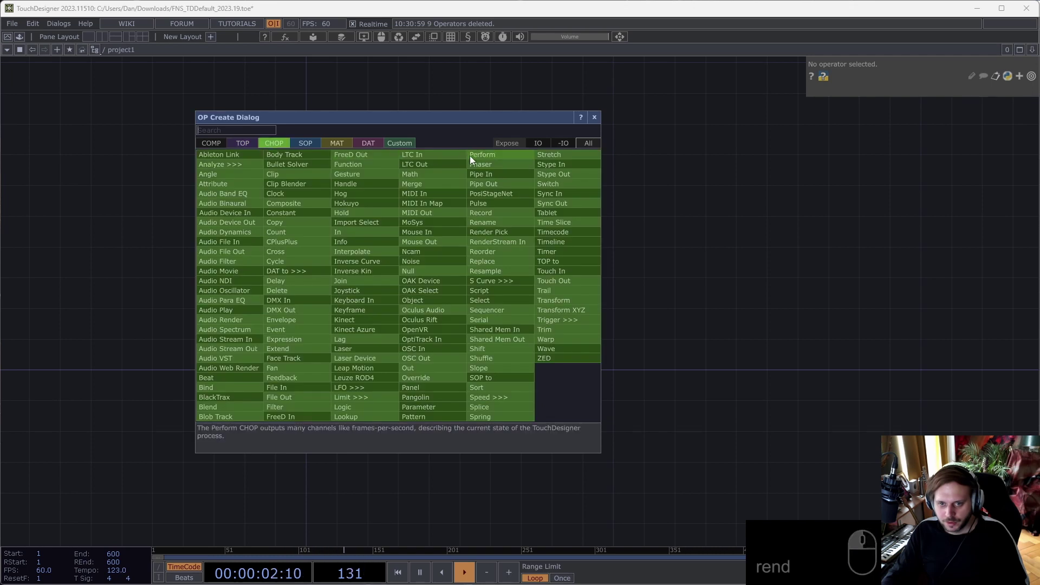
key("s")
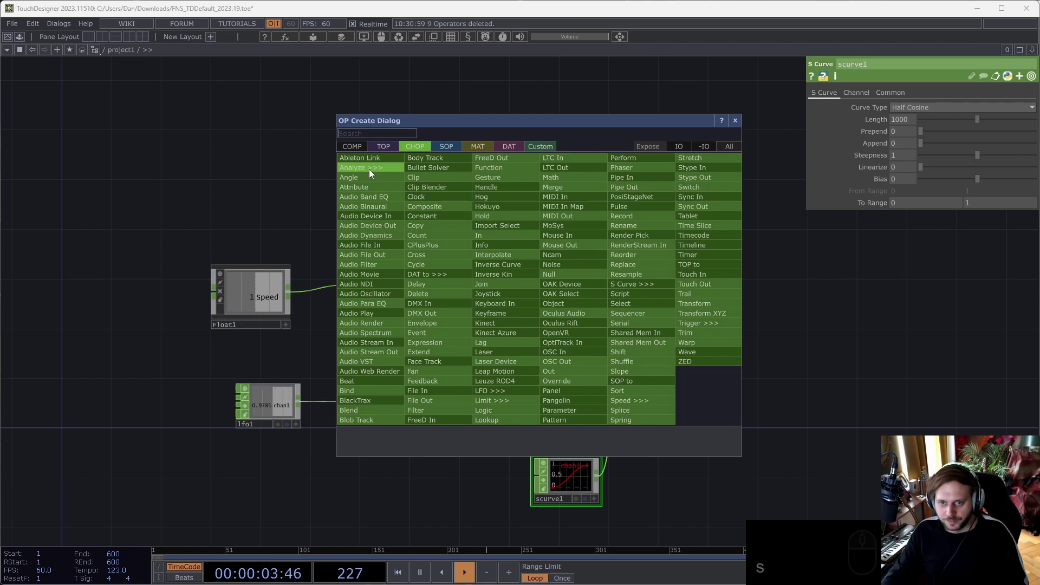
key("-")
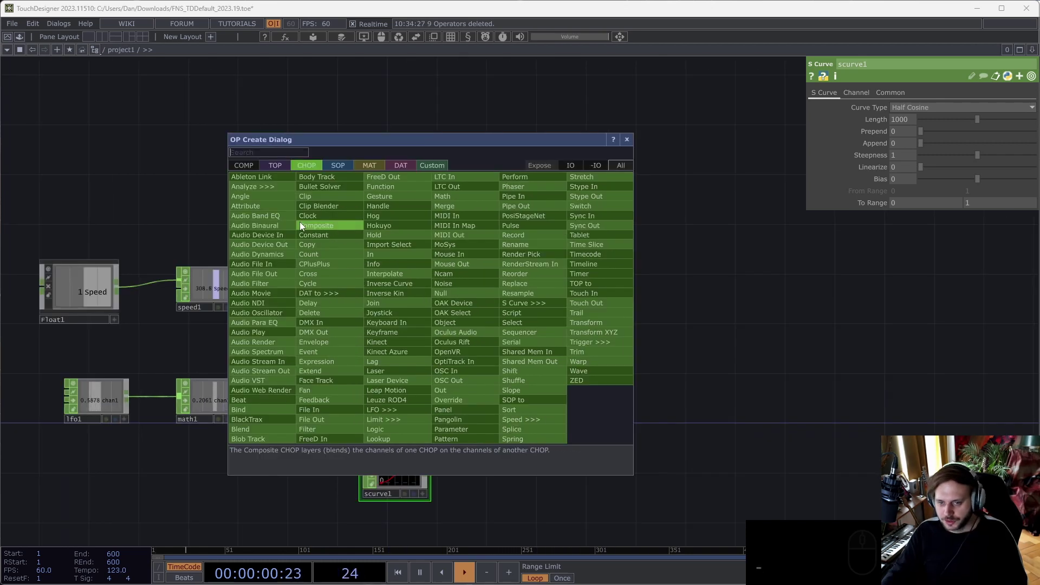
- Append filter2 after lookup1 with Type Gaussian and switch the create dialog to TOPs
type("fi")
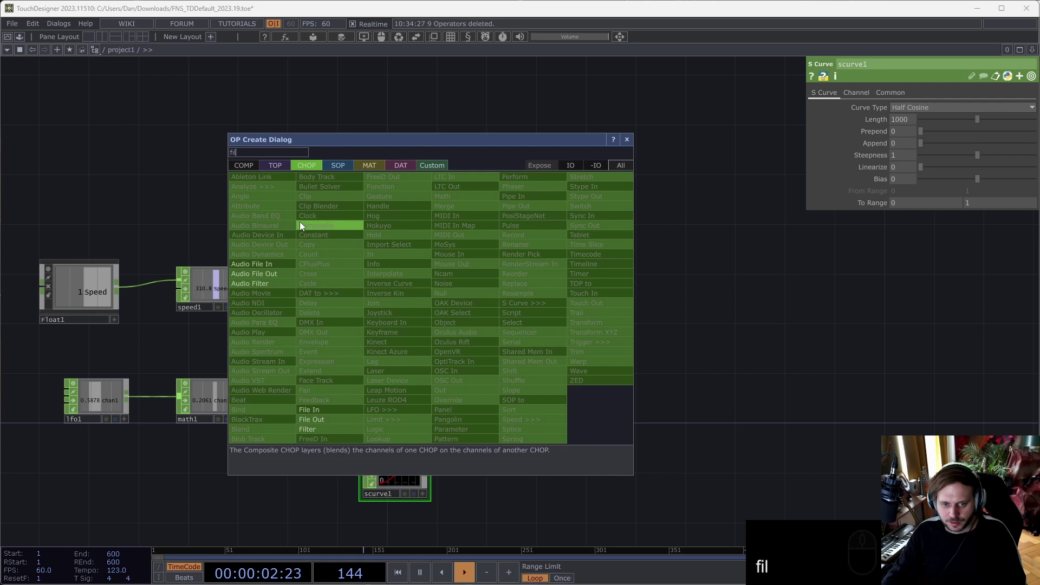
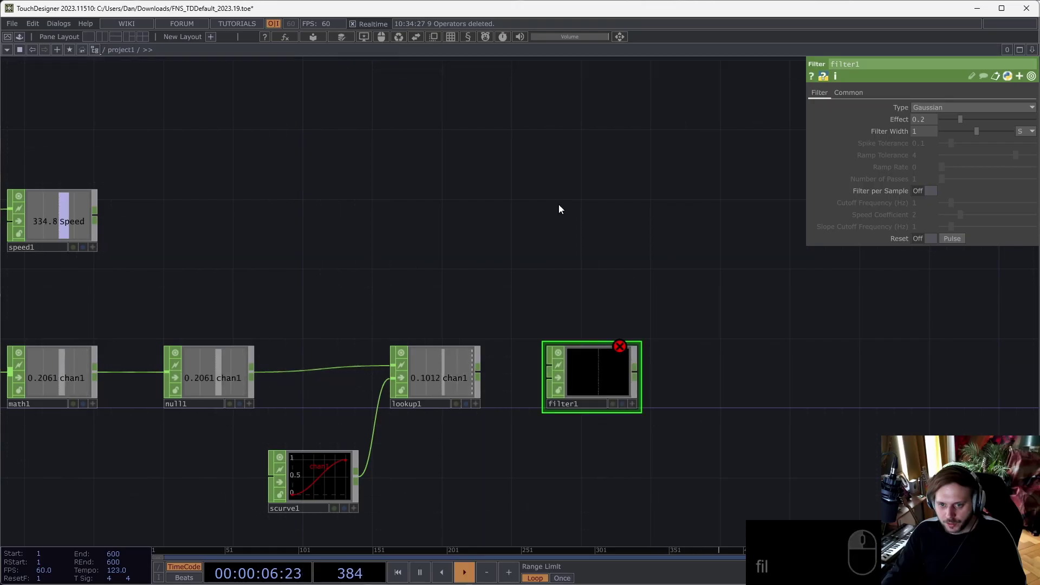
key("f")
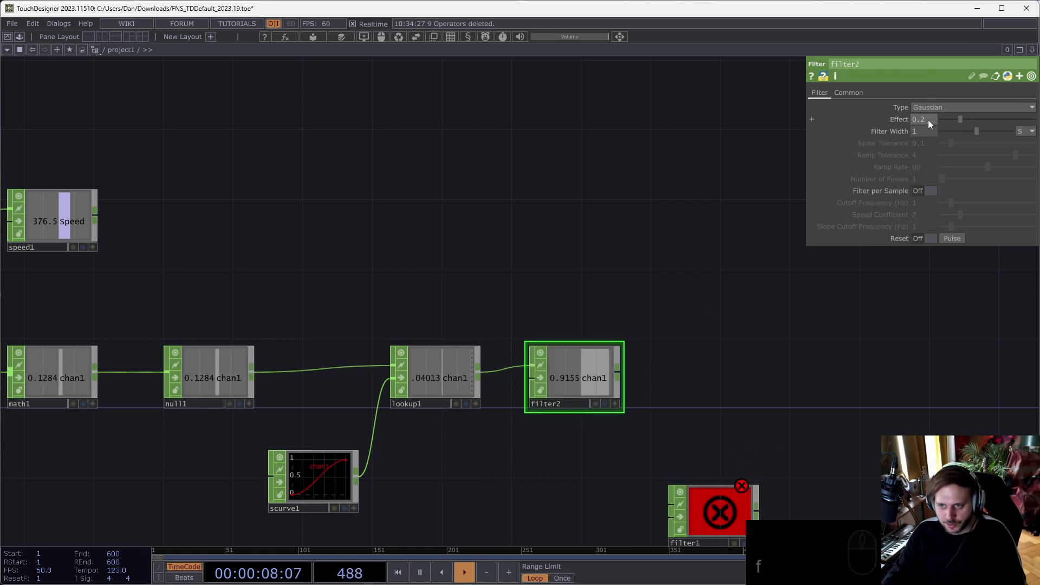
type("xzzzzzzz")
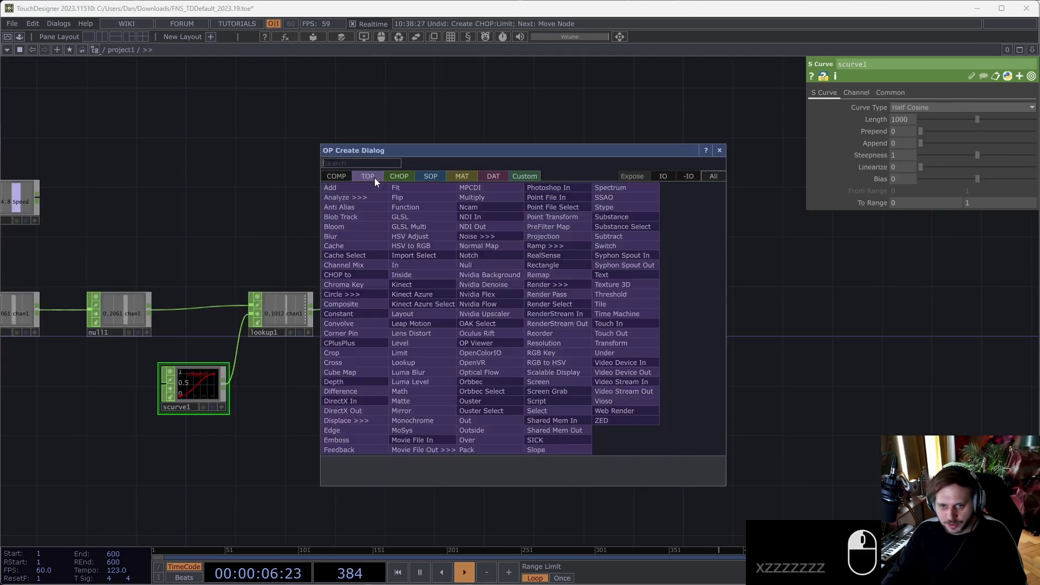
key("n")
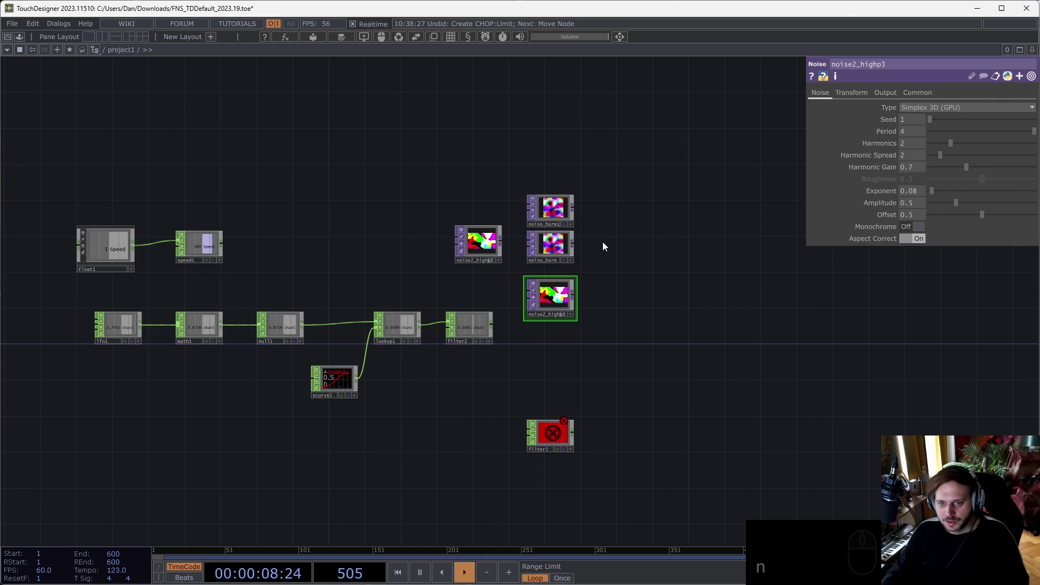
- Add analyze1, topto1 and null12 after noise_harm, collapsed into analyze_max using maximum luminance
type("an")
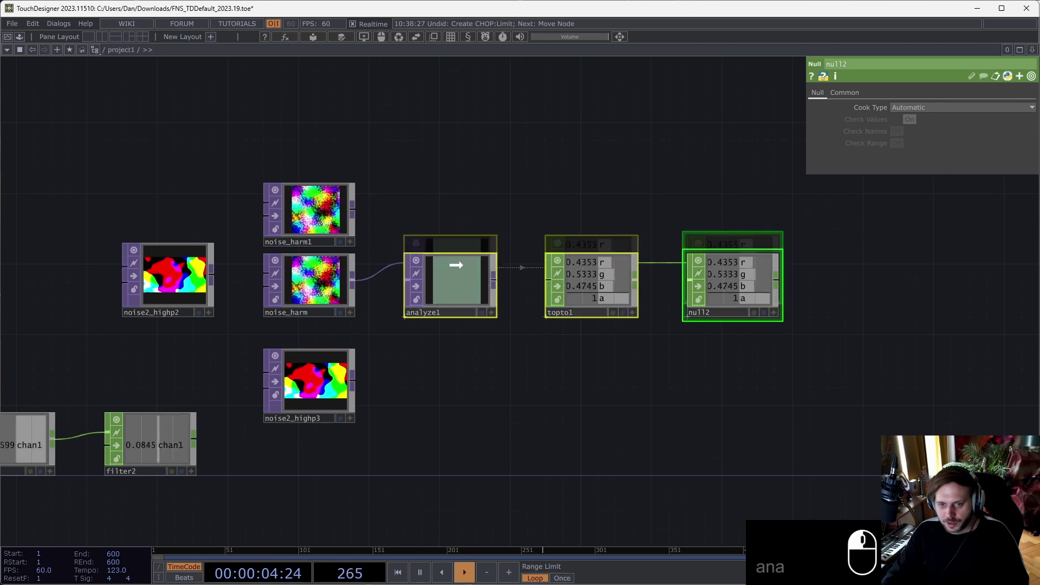
type("a")
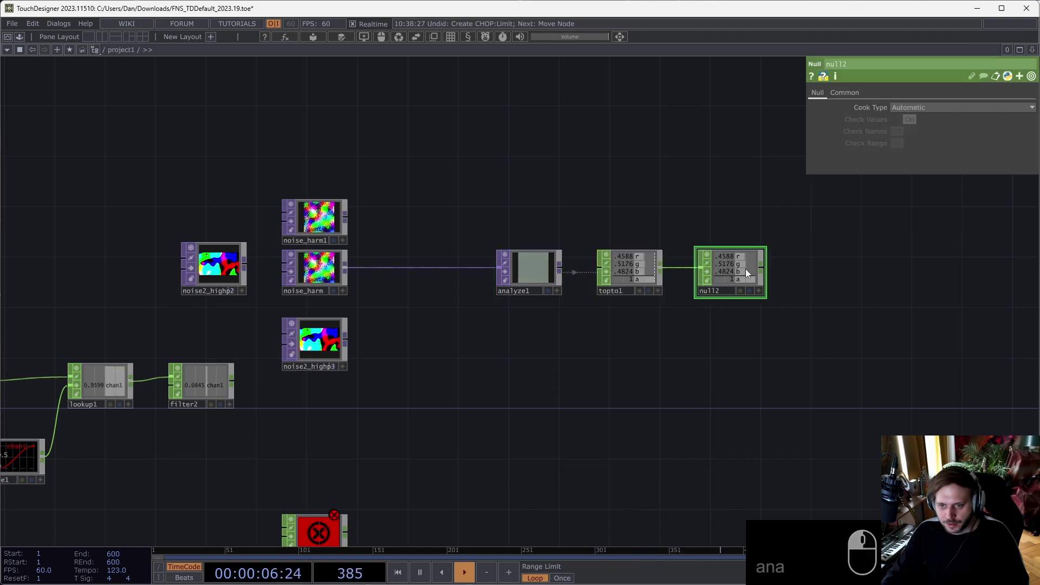
key("n")
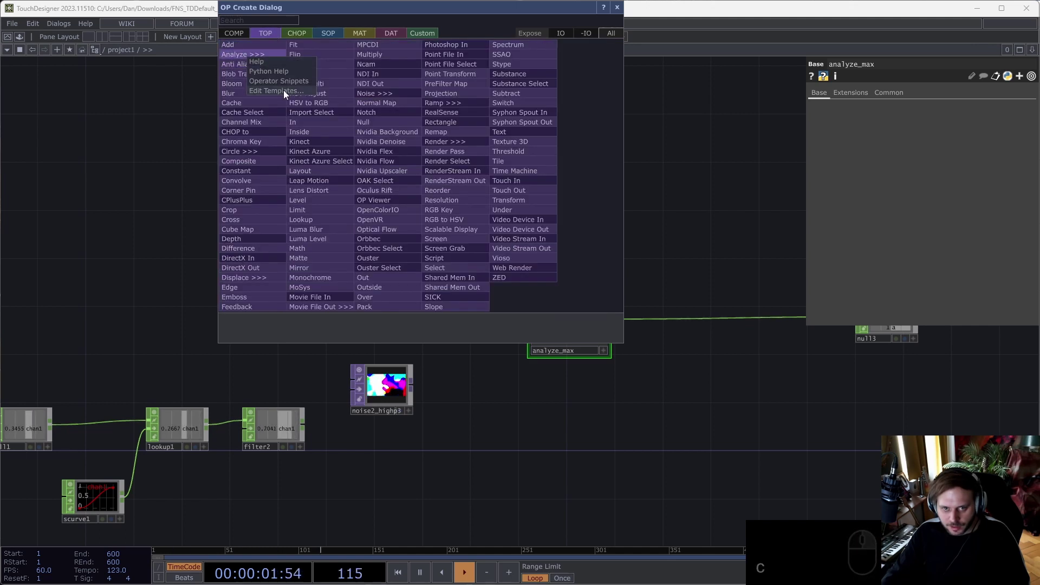
- Paste analyze_max into the analyzeTOP template network beside analyzeTOPtoCHOP and return to project1
key("c")
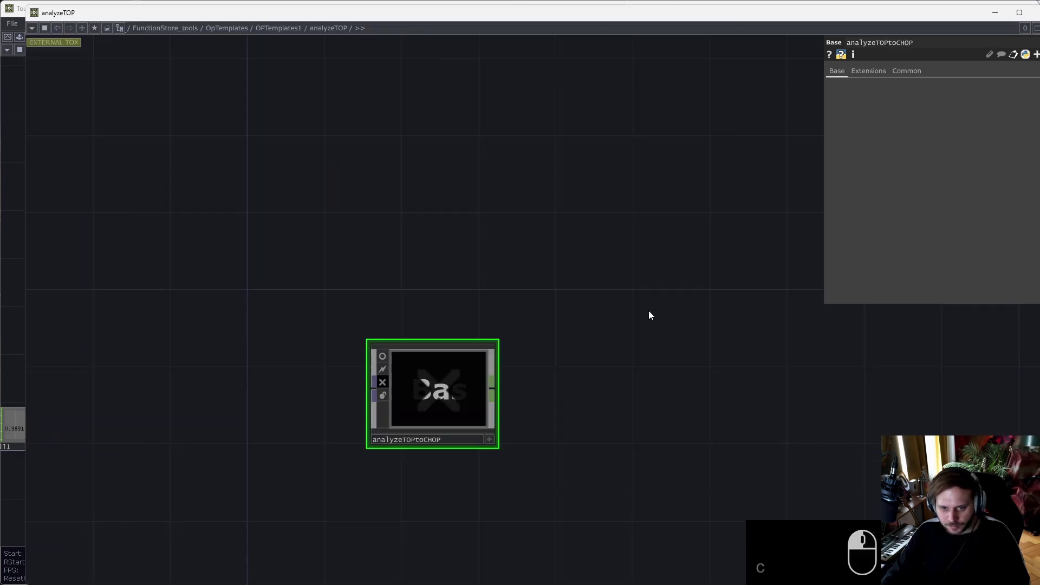
key("v")
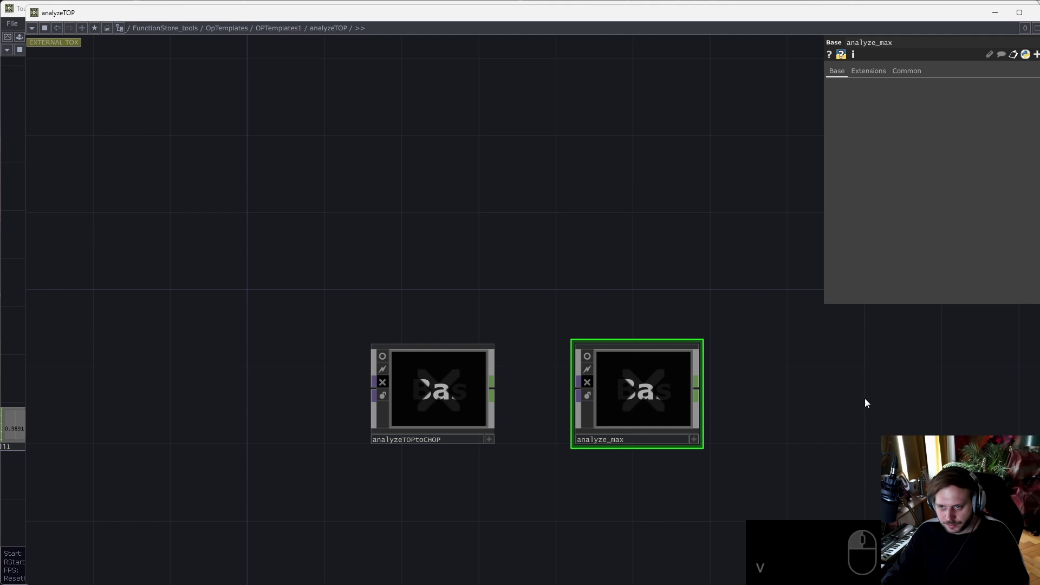
type("v")
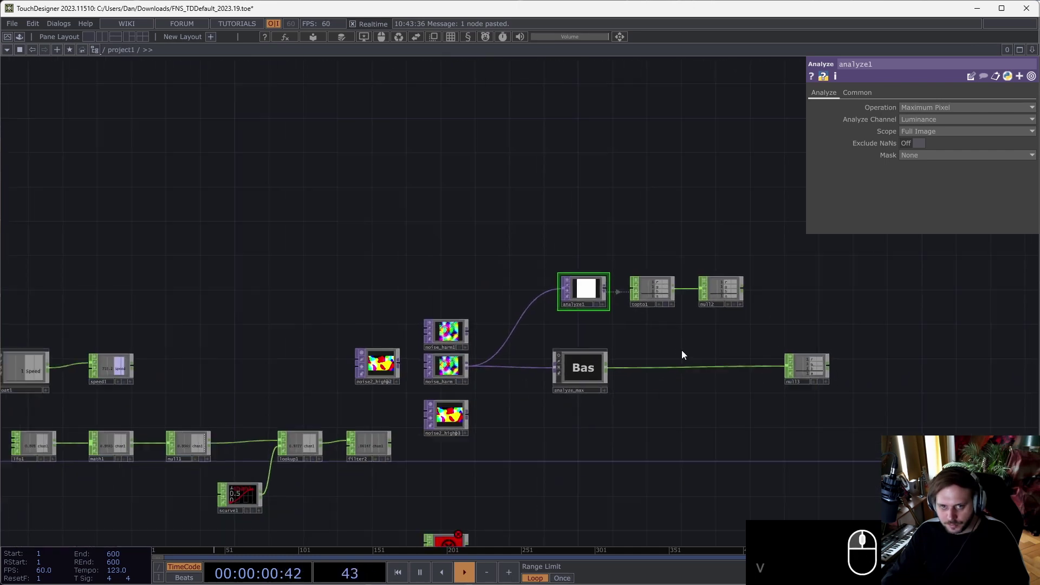
- In the renderTOP templates, replace the vertical ortho template and remove its phong material
type("ren")
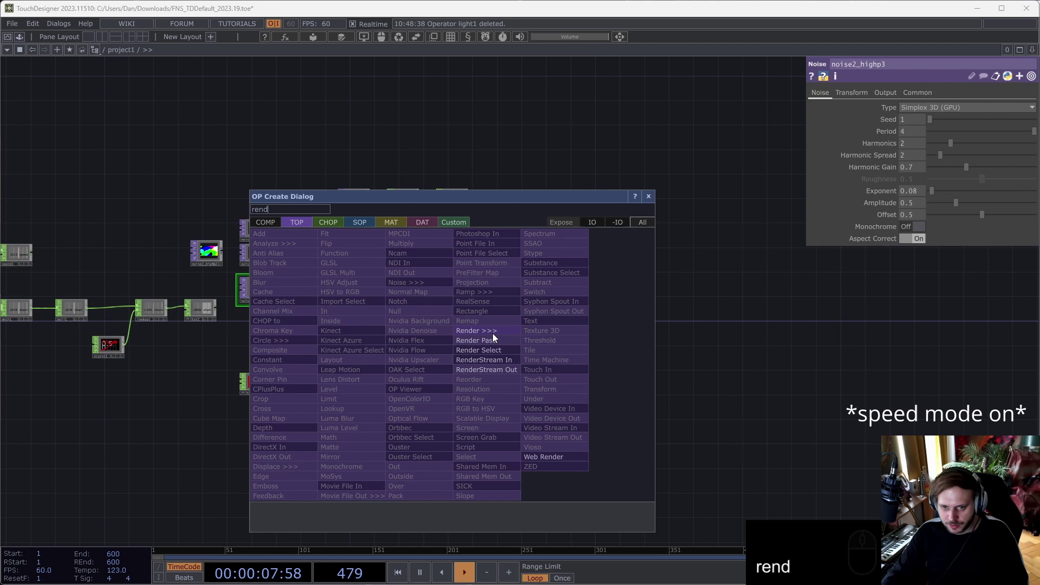
type("d")
key("x")
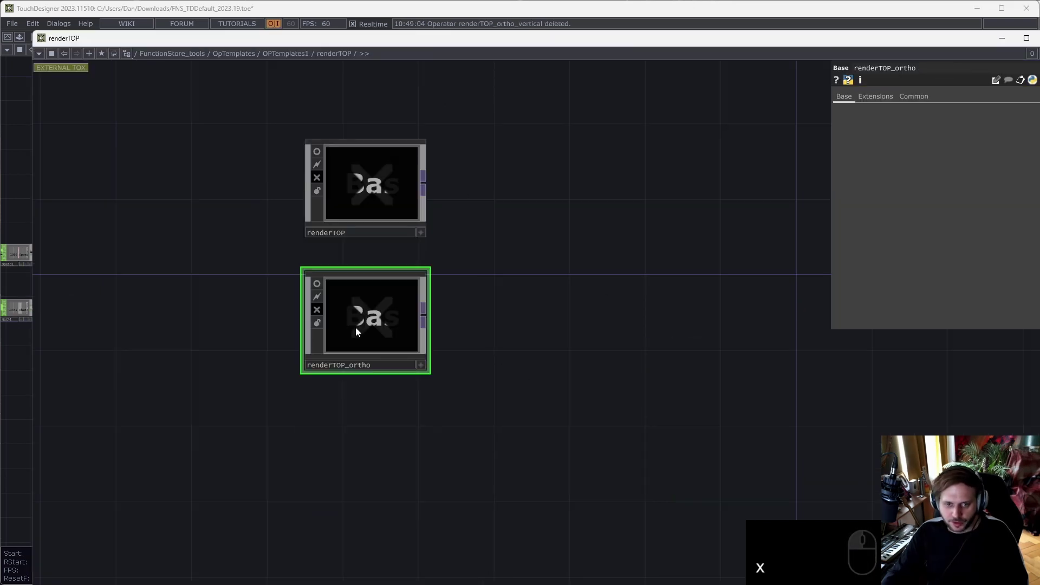
key("ctrl+v")
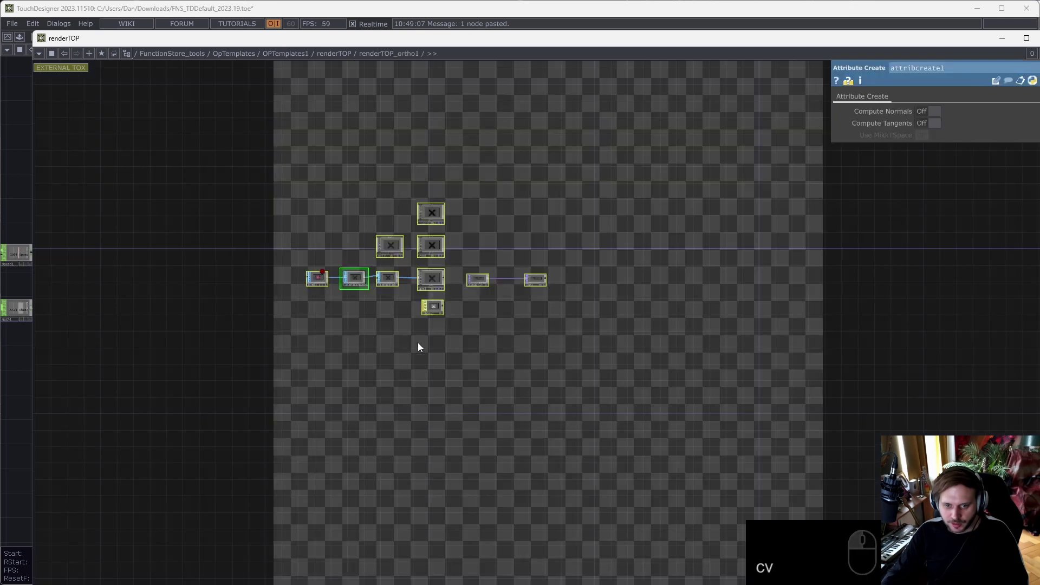
key("ctrl+x")
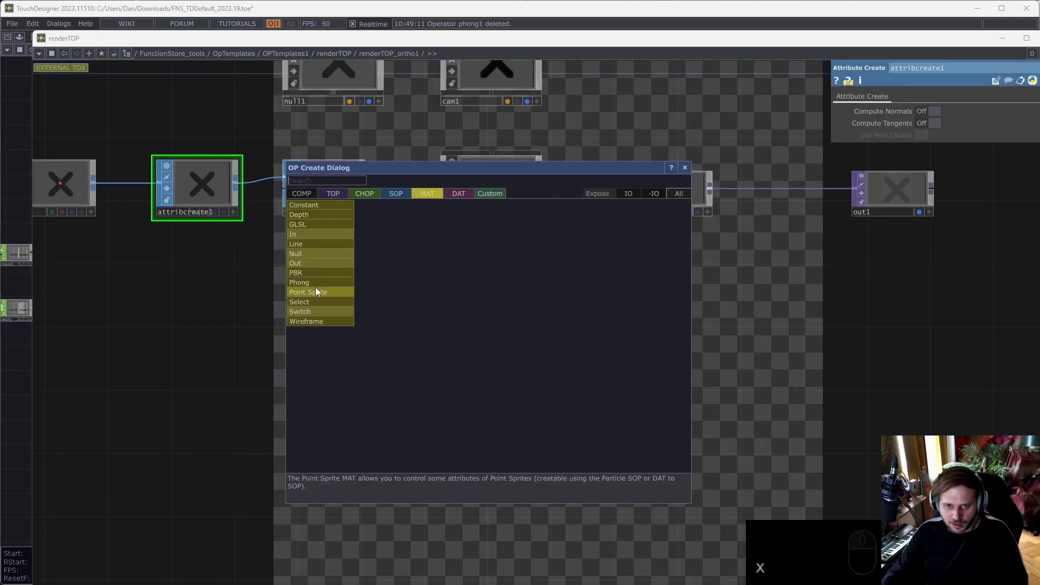
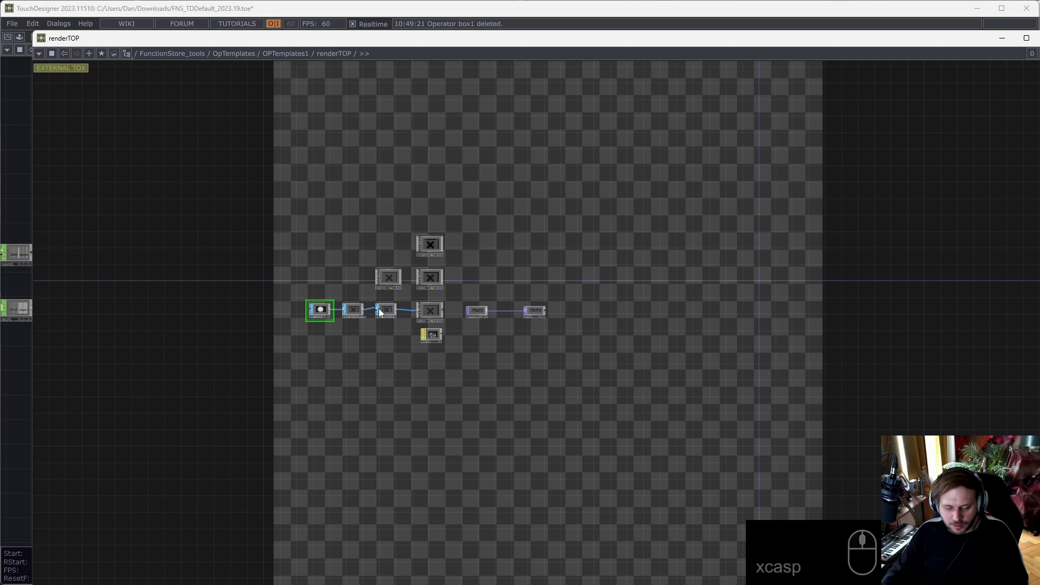
- Name the new template renderTOP_ortho_sphereline and return to the project network
type("sp")
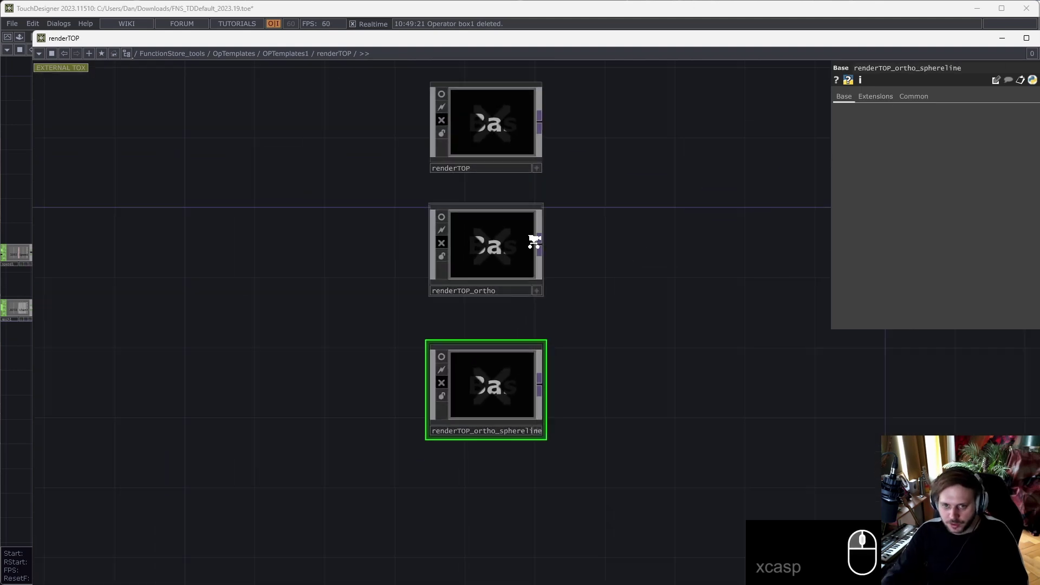
type("en")
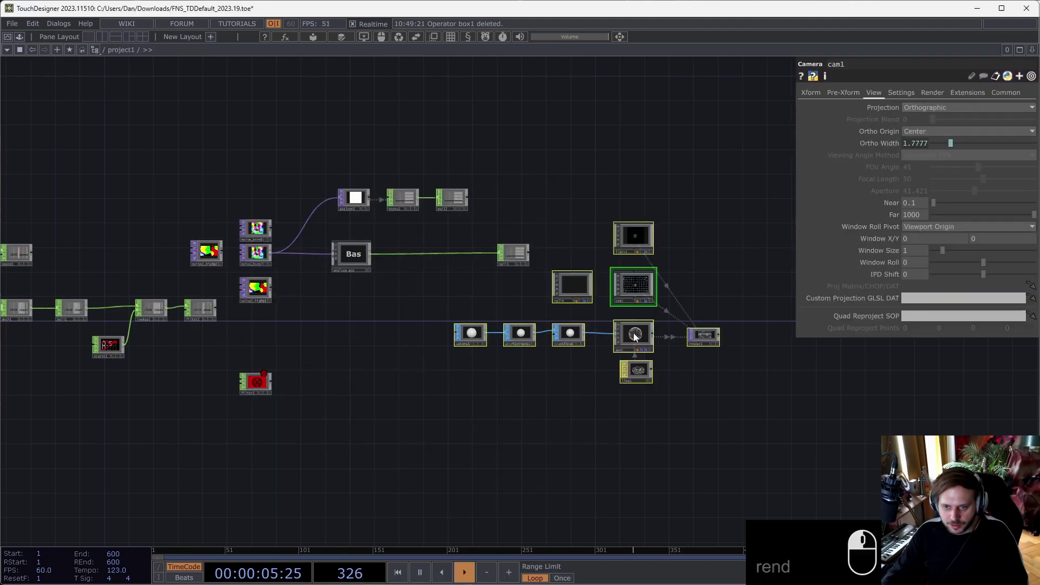
type("d")
key("BackSpace")
type("e")
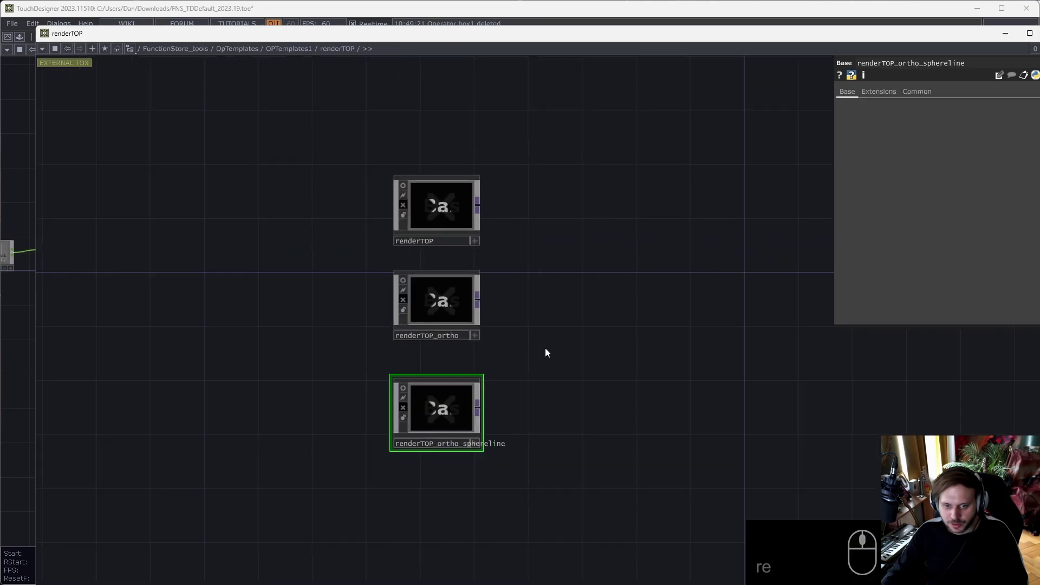
key("BackSpace")
type("en")
type("d")
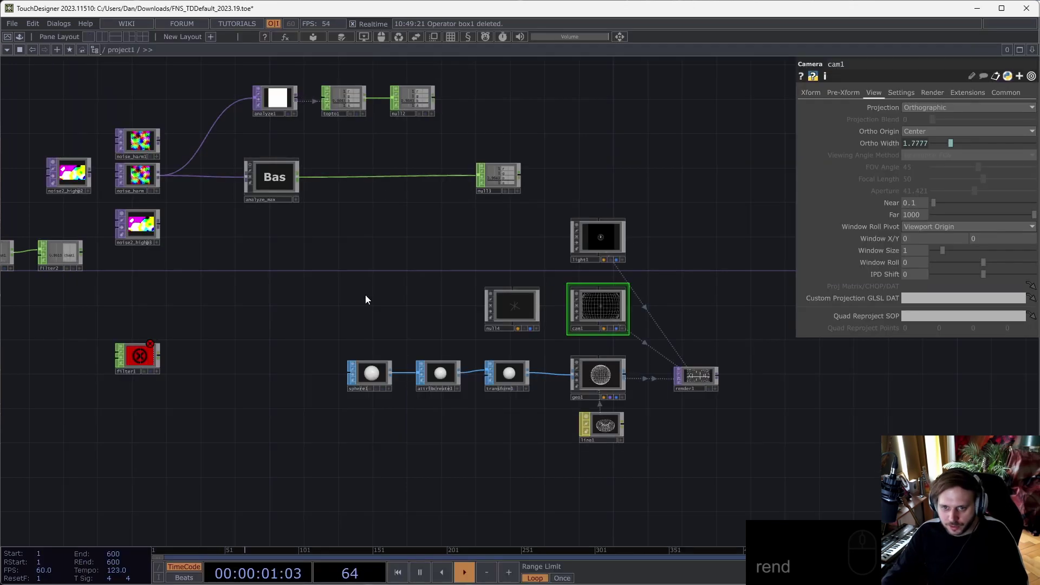
- Create render_4k at 3840×2160, save it to the renderTOP templates, then delete it
key("BackSpace")
type("n")
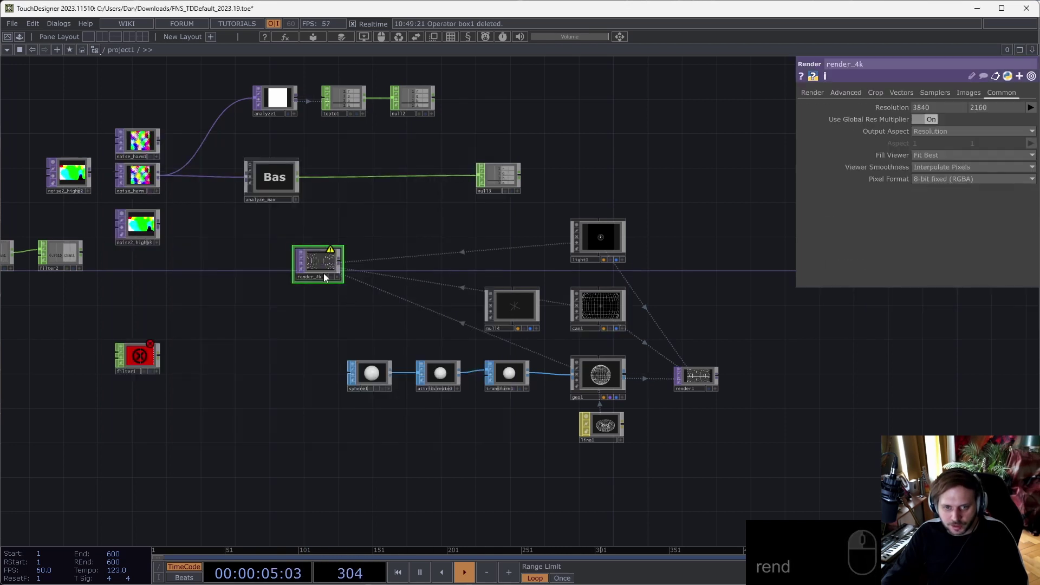
type("d")
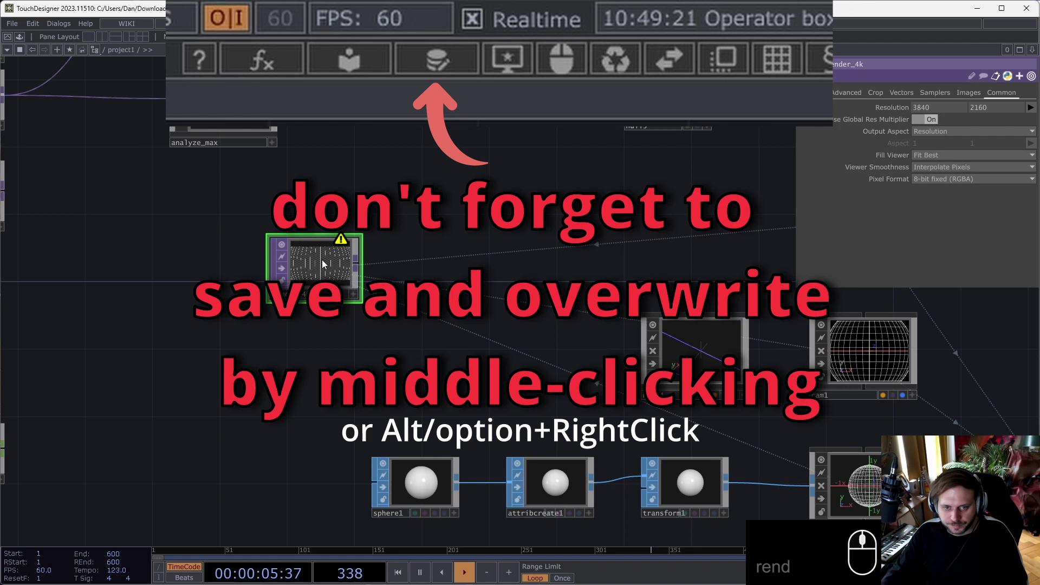
- Search the Palette for *rand and drag randomCHOP1 into the network
key("x")
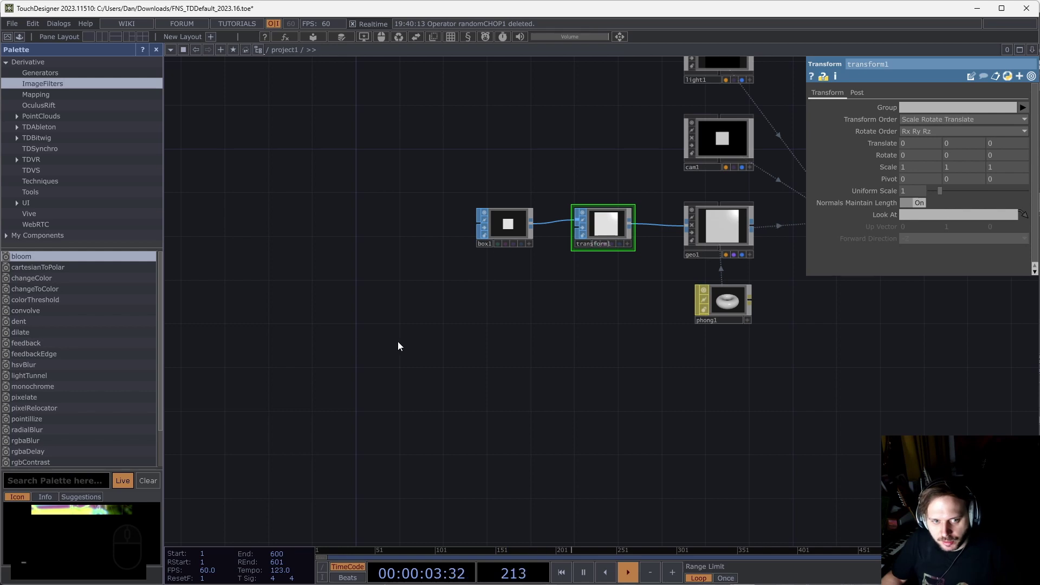
type("bb")
left_click_drag(81, 483, 70, 472)
type("and")
left_click_drag(213, 325, 453, 372)
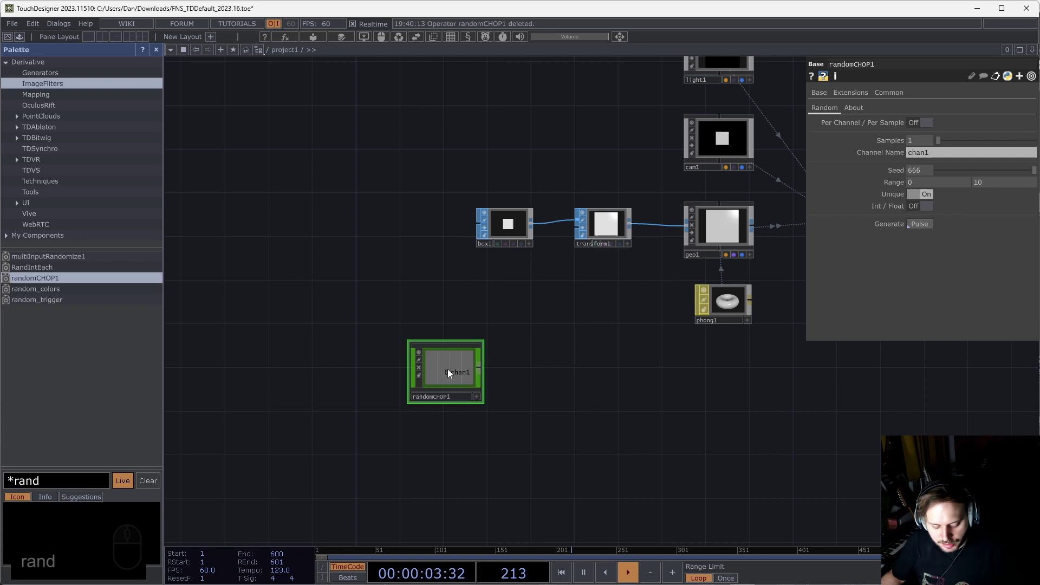
- Search *abl, delete randomCHOP1 and recentre the box render chain
key("ctrl+shift+f")
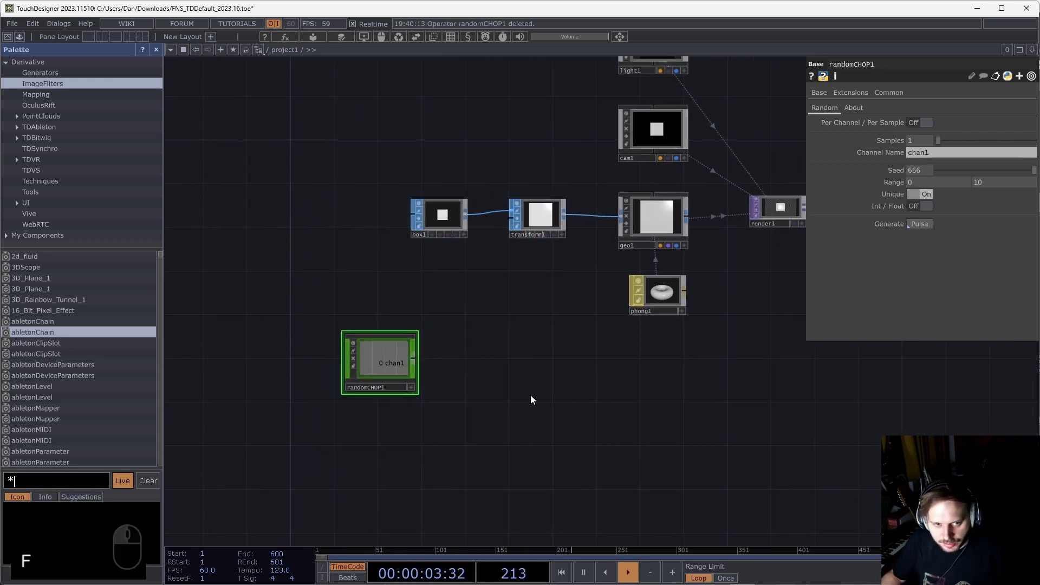
key("f")
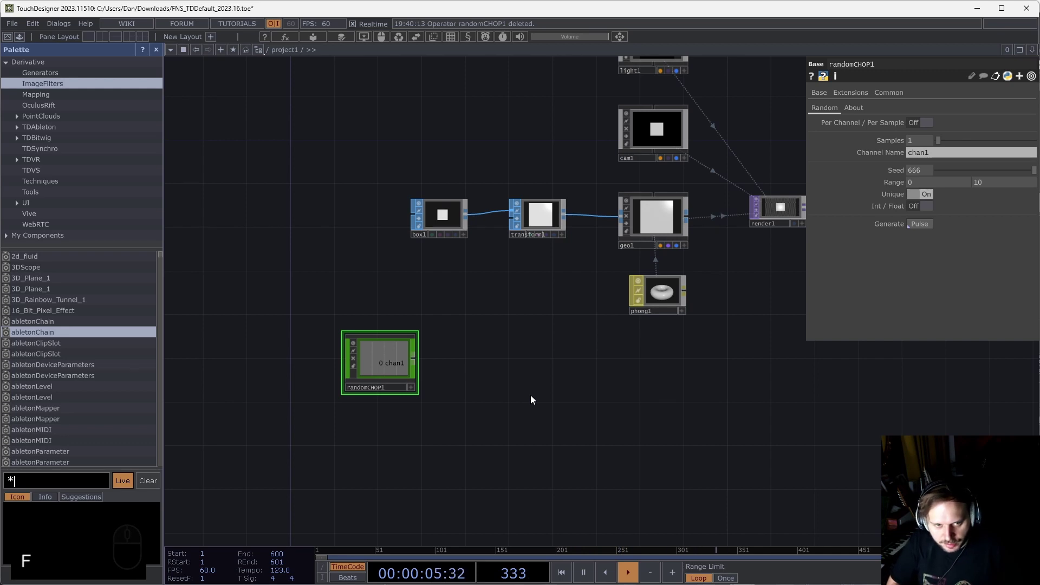
type("abl")
key("-")
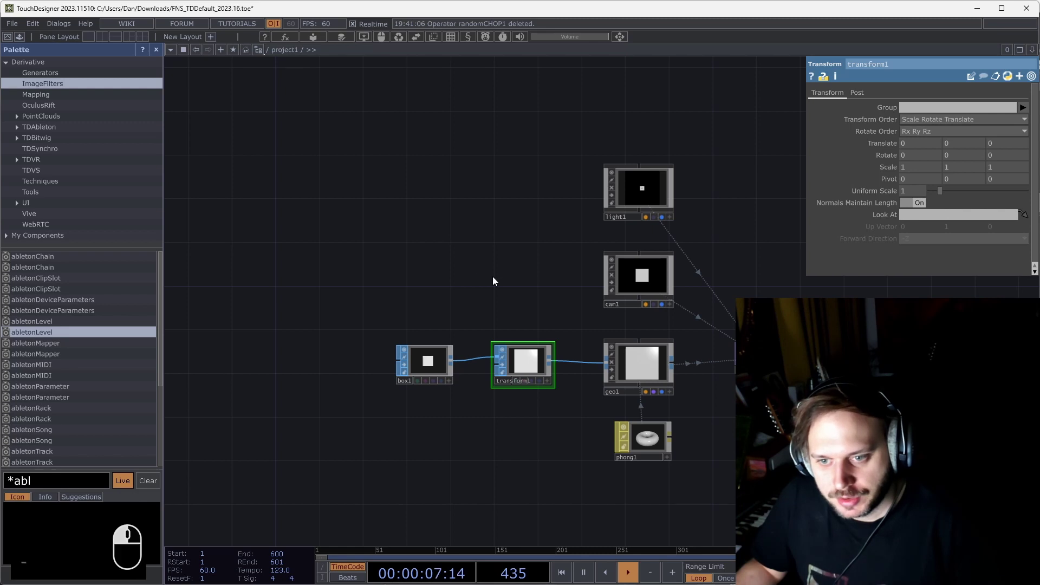
left_click_drag(495, 257, 272, 216)
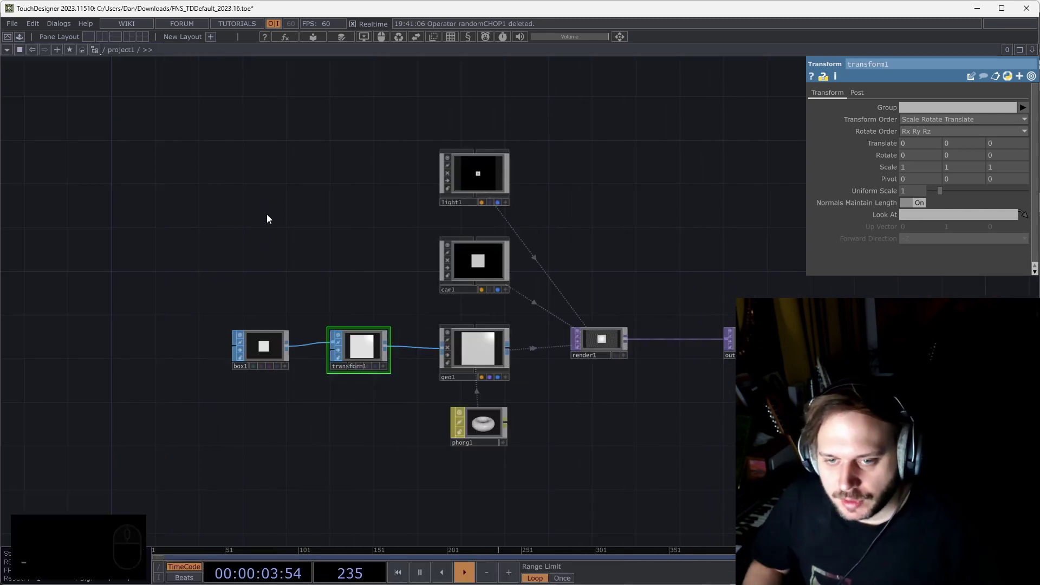